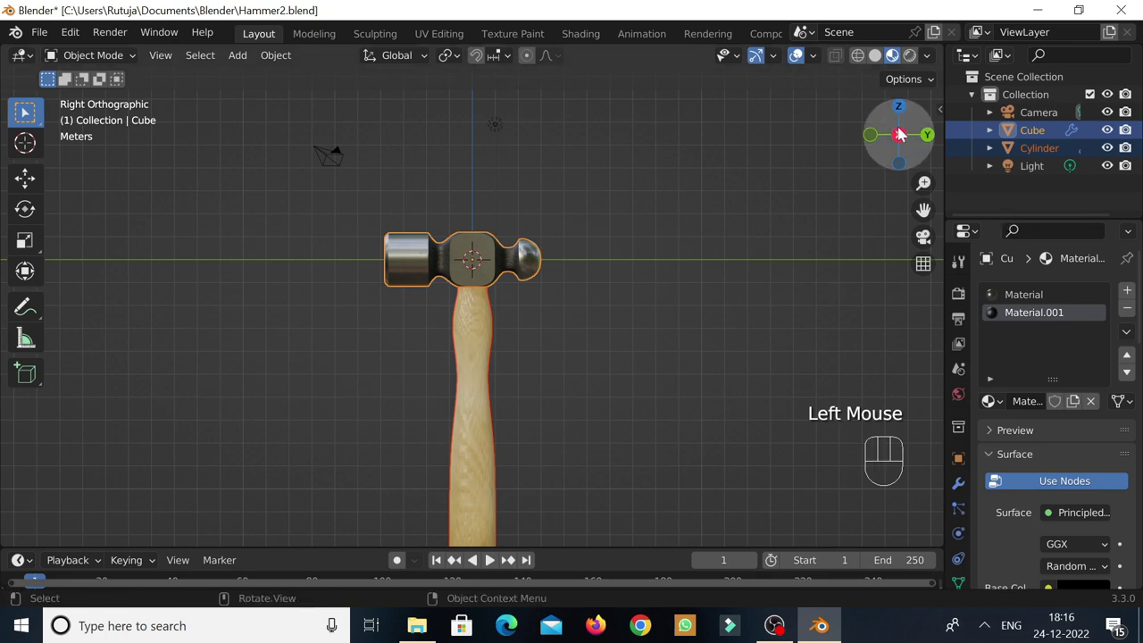
From Front view, rotate the hammer about -89.6° onto its side and move it up roughly 1.06 m along Z.
left_click(883, 145)
key("r")
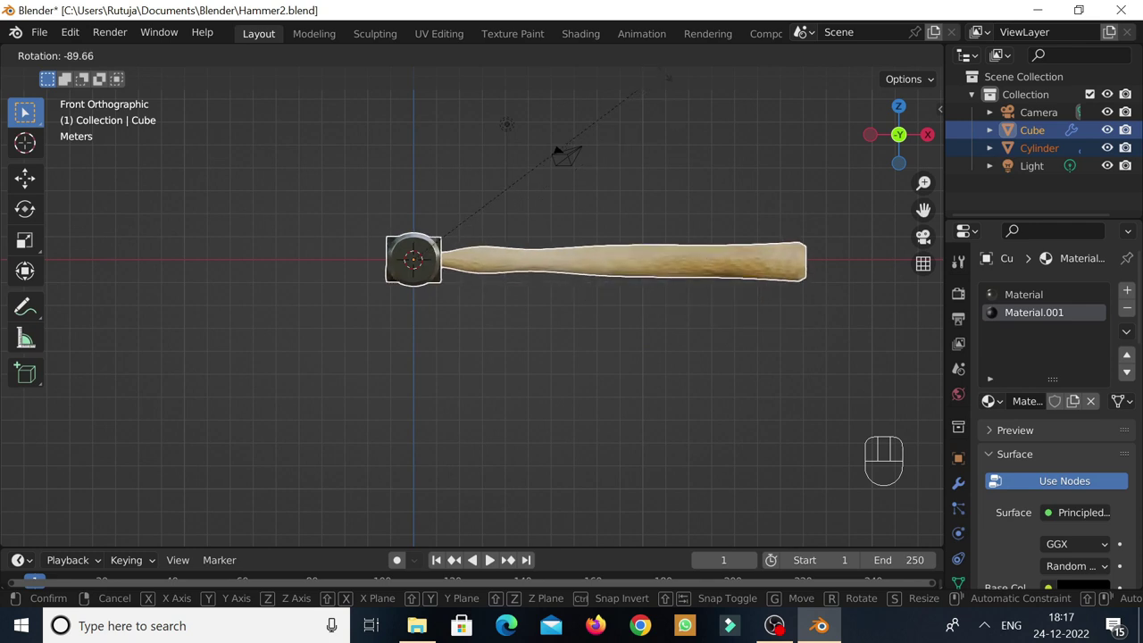
left_click(666, 79)
key("g")
key("z")
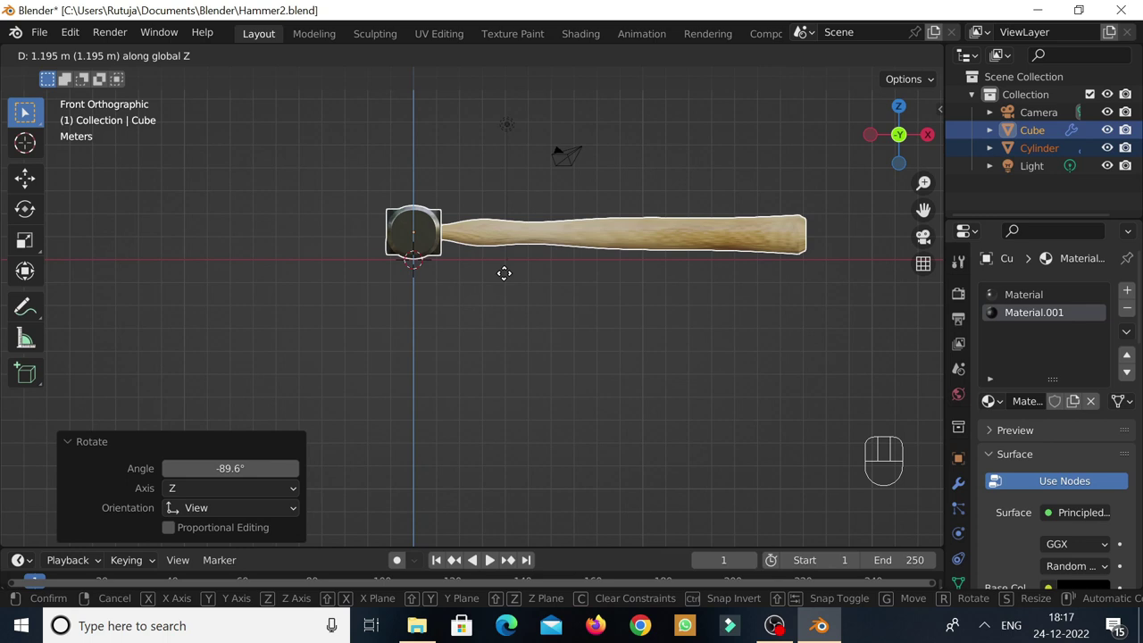
left_click(513, 284)
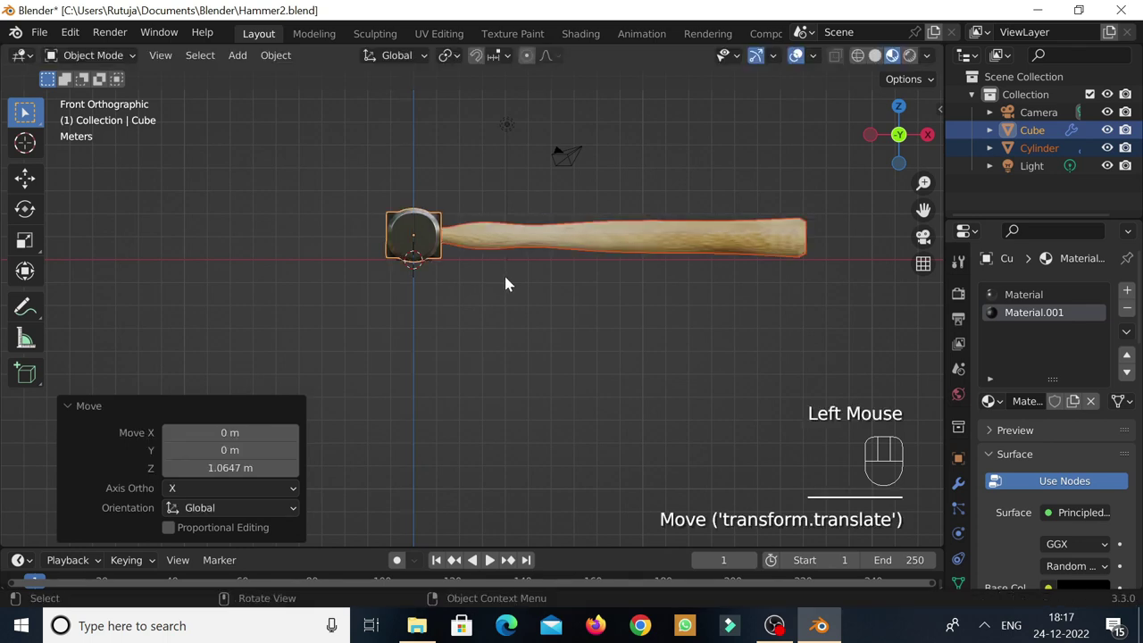
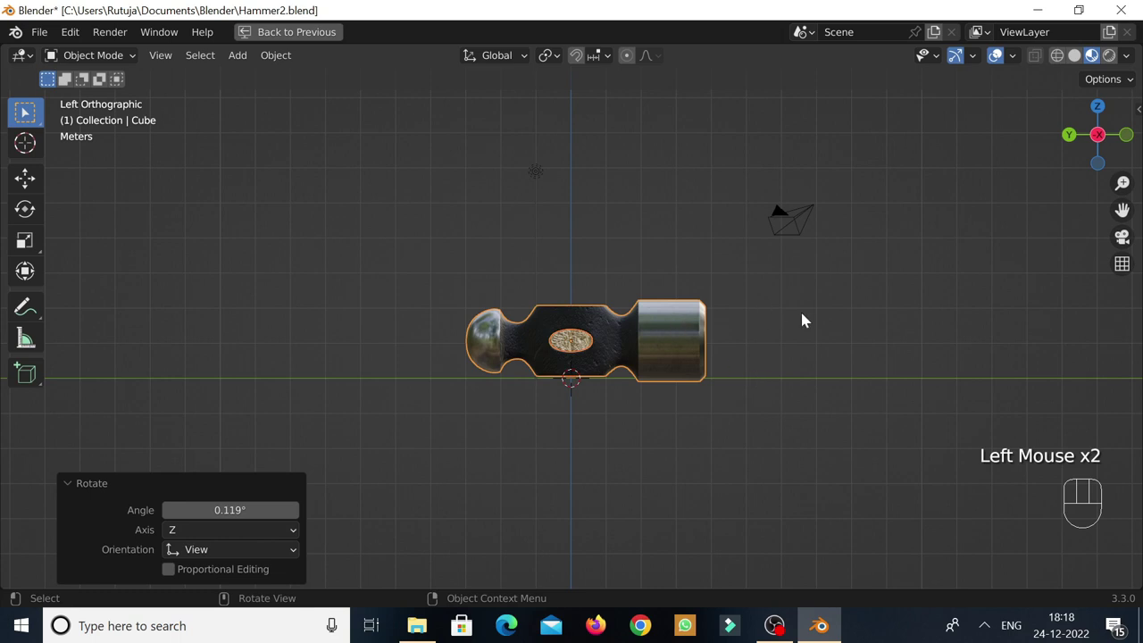
Tilt the hammer by a fine-tuned -3.59° rotation so the head sits straight.
key("r")
key("Up")
key("Up")
key("Up")
key("Up")
key("Up")
key("Up")
key("Up")
key("Up")
key("Up")
key("Up")
key("Up")
key("Up")
key("Up")
key("Up")
key("Up")
key("Up")
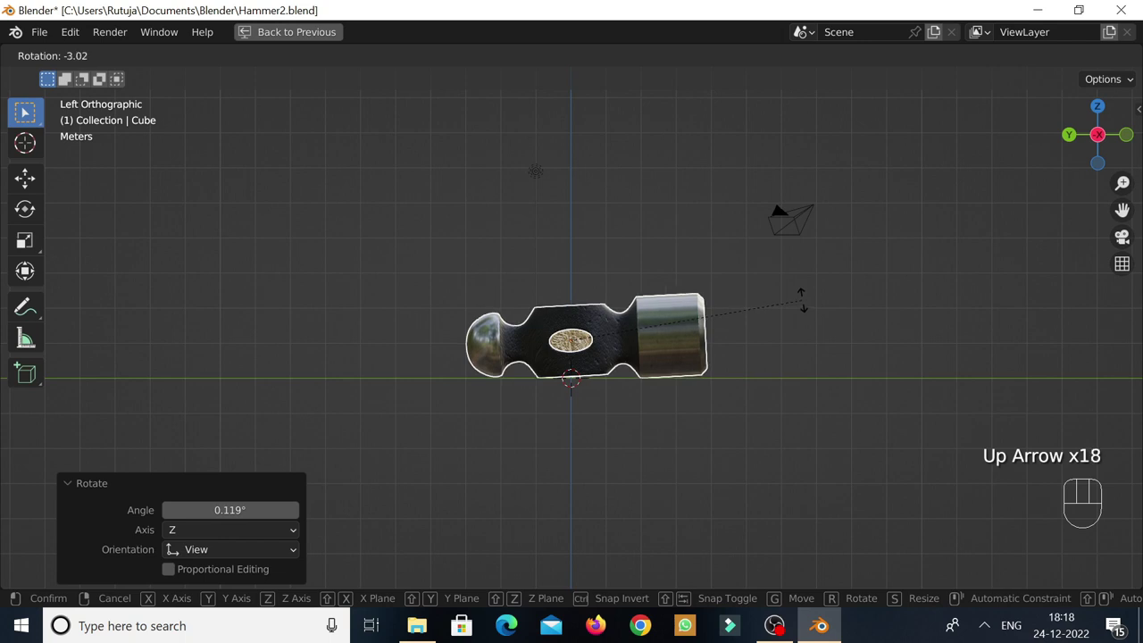
key("Up")
key("Up")
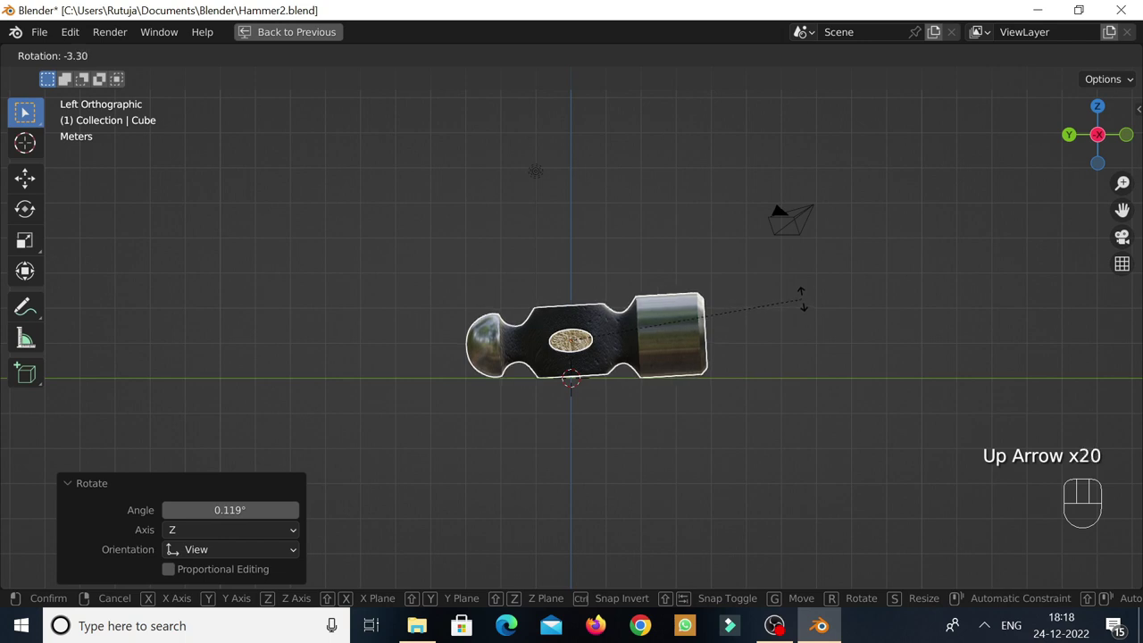
key("Up")
key("Up")
left_click(807, 303)
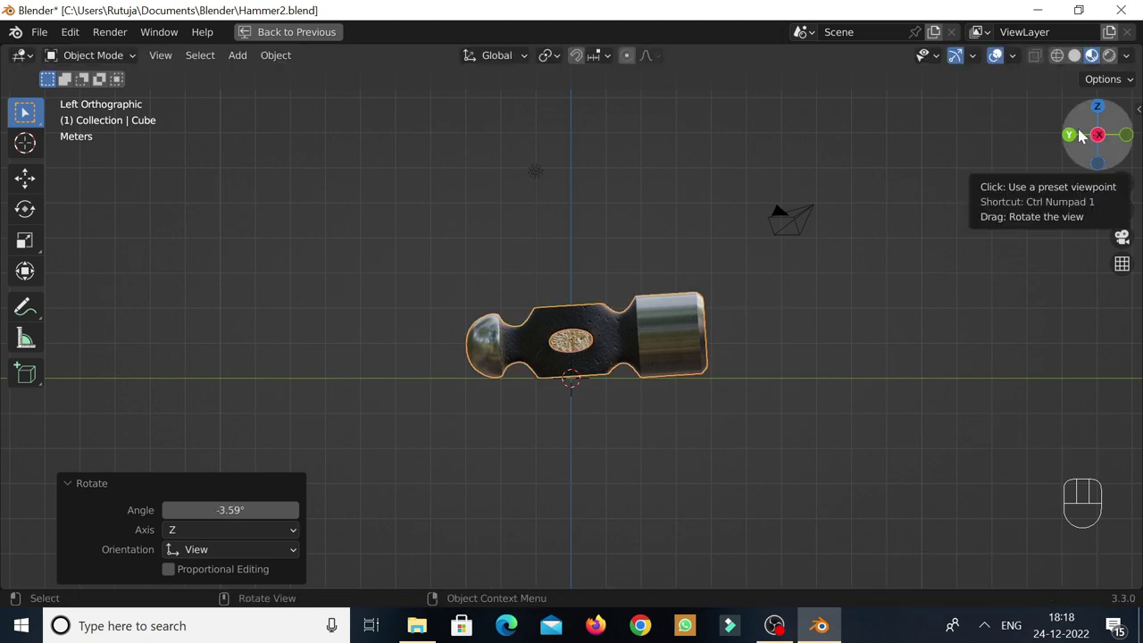
Check the hammer from the back and front via the gizmo, then restore the full interface.
left_click(1110, 141)
left_click(1100, 143)
left_click(1076, 136)
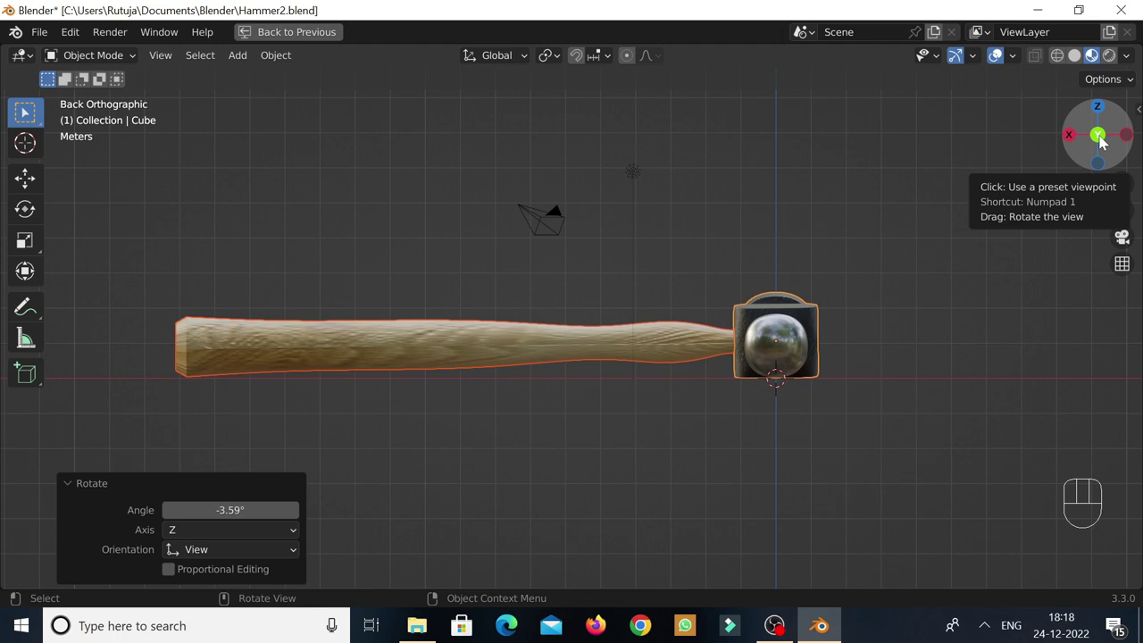
left_click(1097, 141)
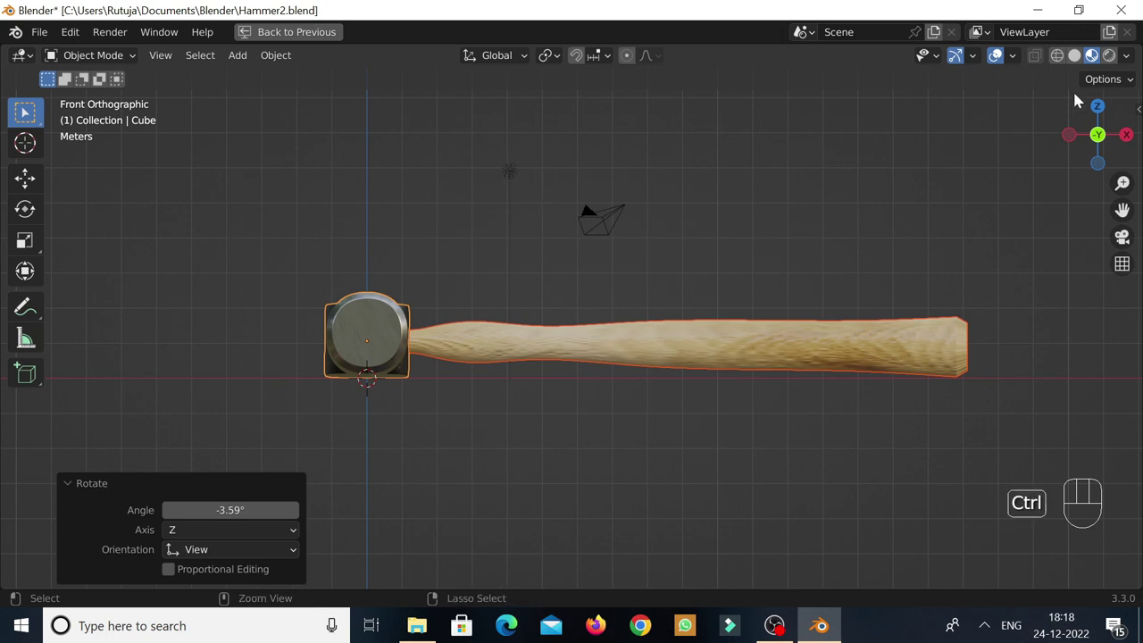
key("ctrl+space")
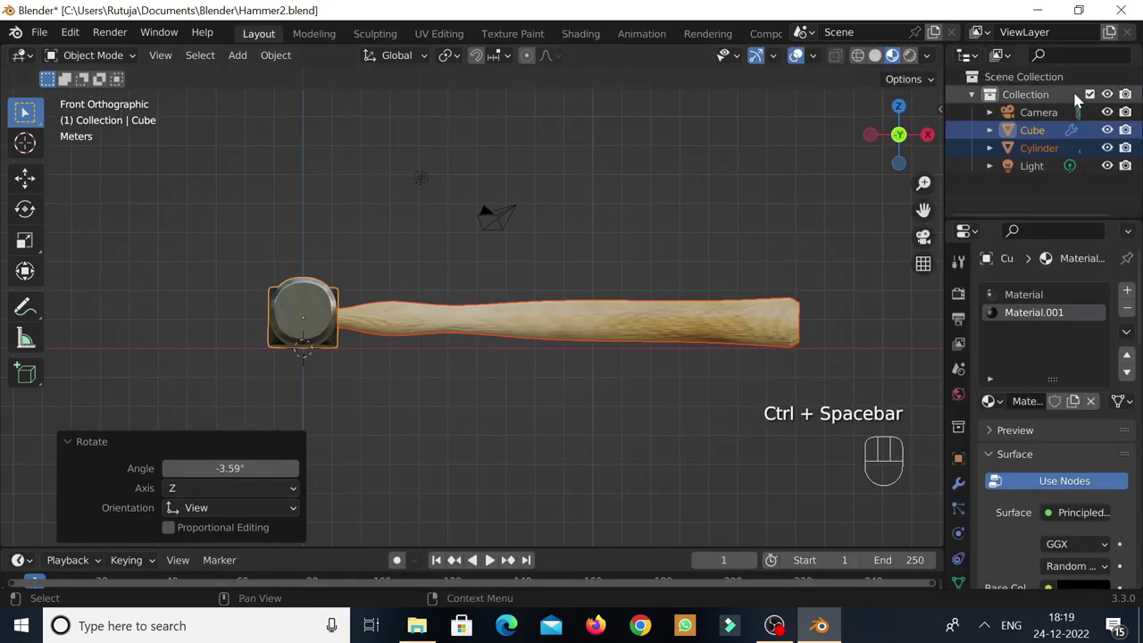
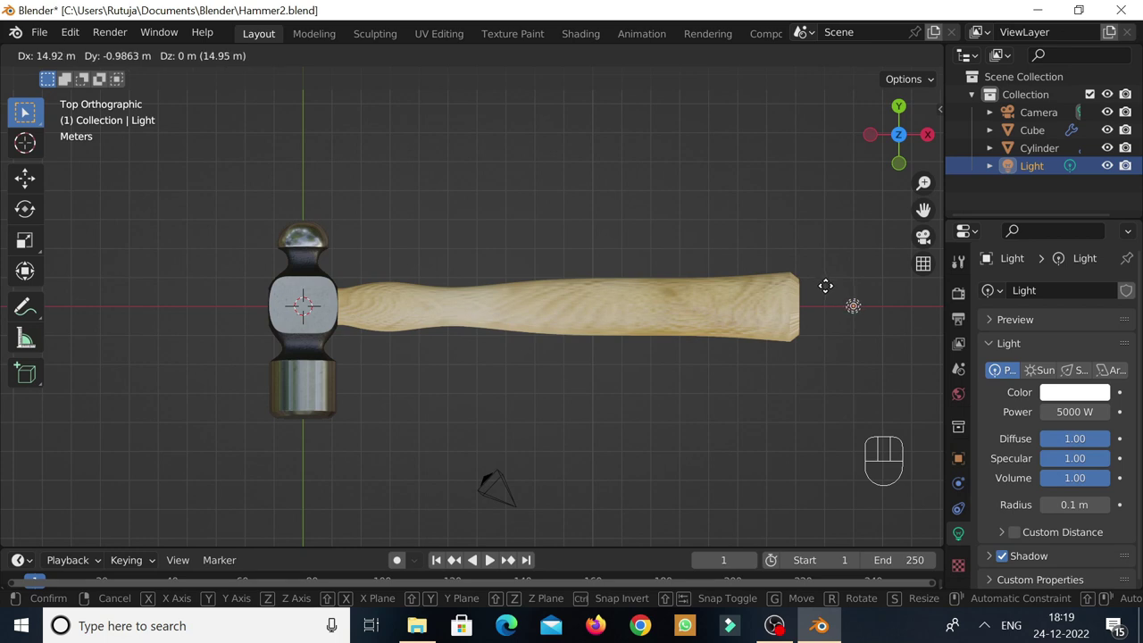
Place the light past the handle end, duplicate it below the hammer head, and duplicate it again for above the head.
left_click(834, 295)
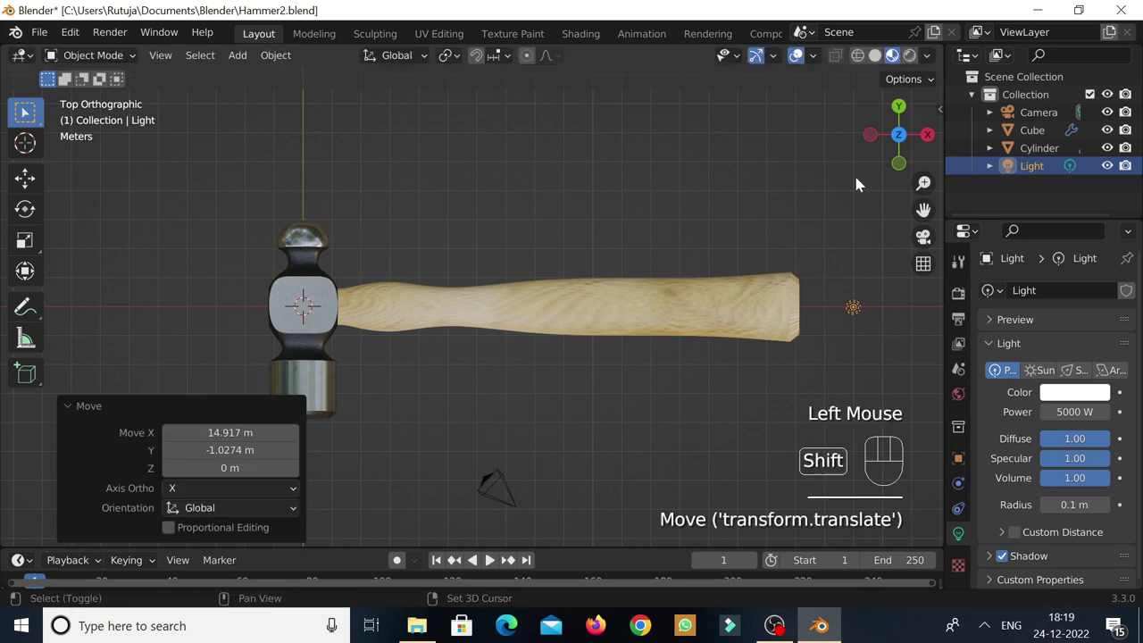
key("shift+d")
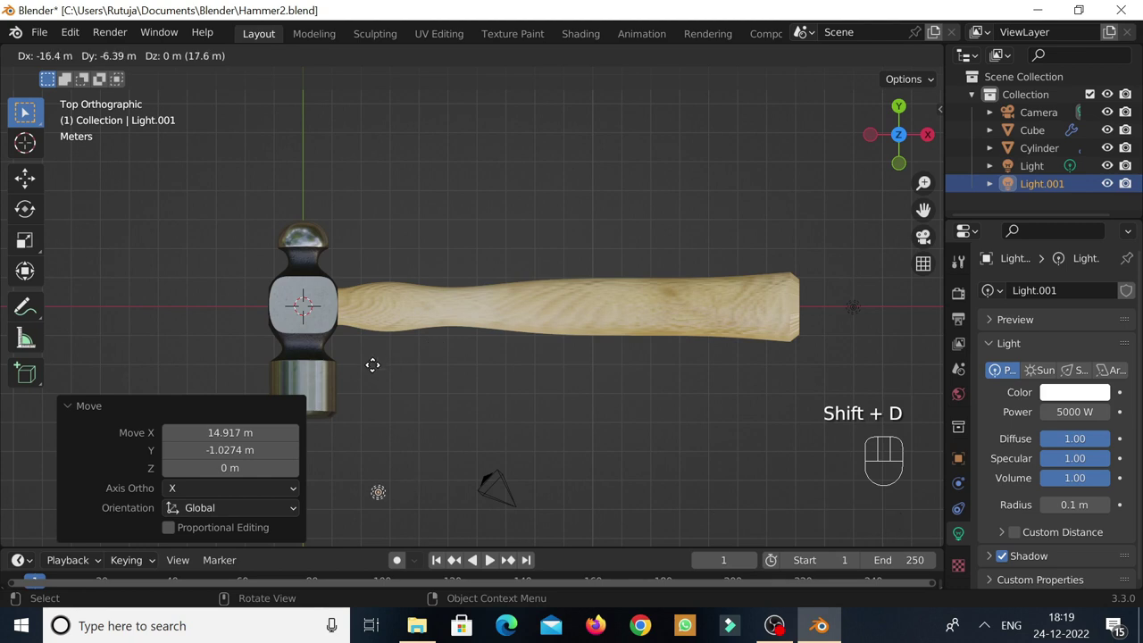
right_click(322, 404)
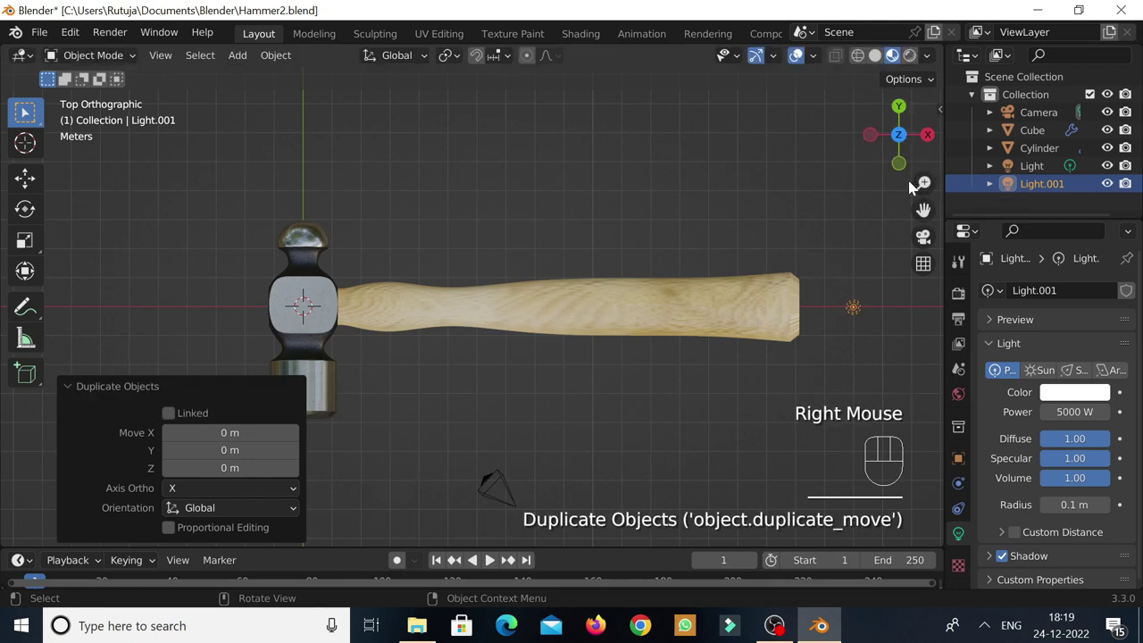
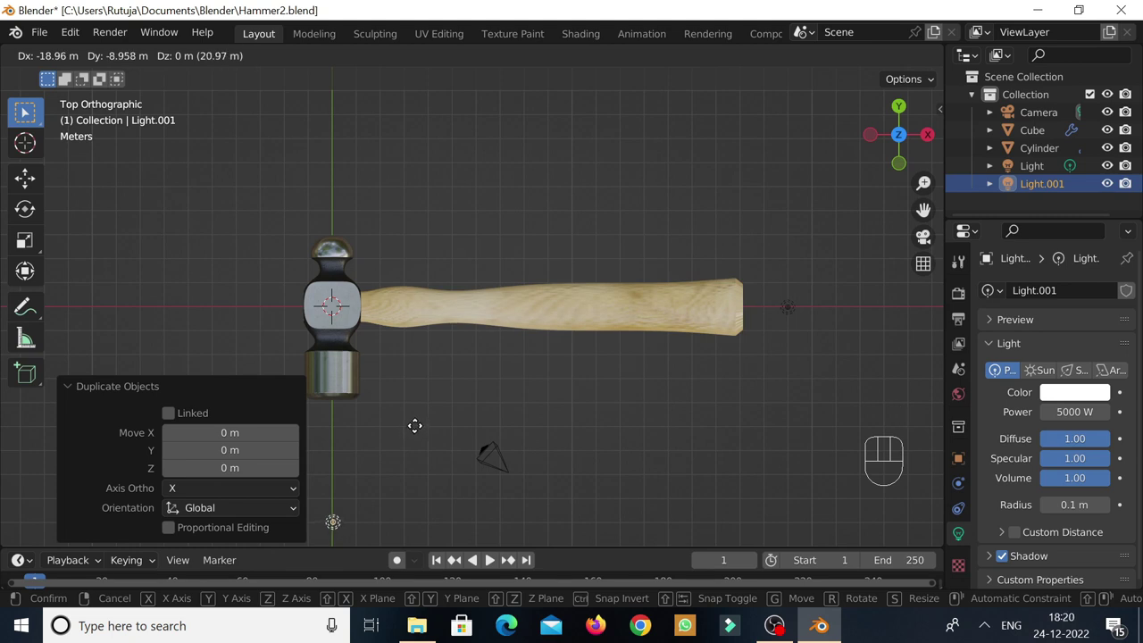
left_click(420, 431)
key("shift+d")
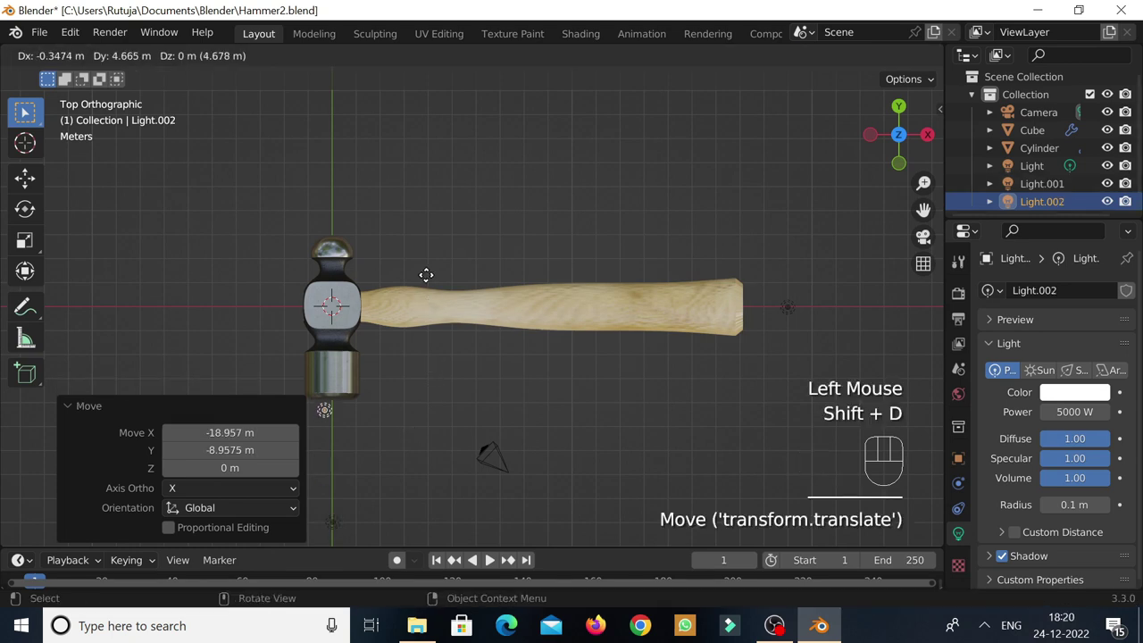
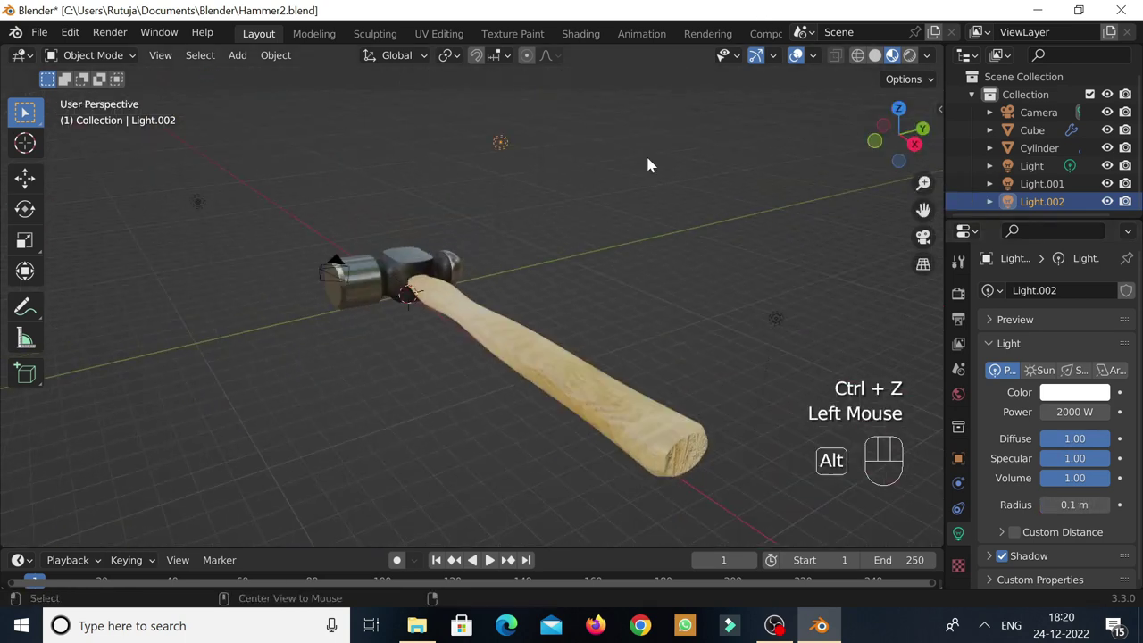
From Top view, select each of the three point lights in turn to adjust its position and radius.
key("alt+c")
left_click(896, 131)
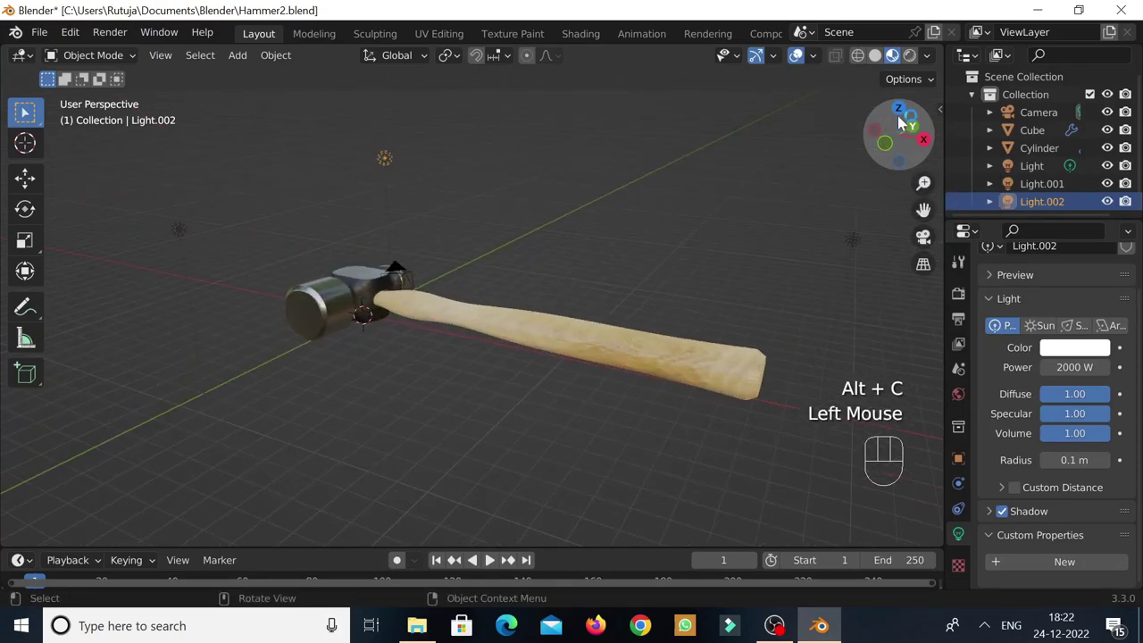
left_click(902, 119)
left_click(797, 312)
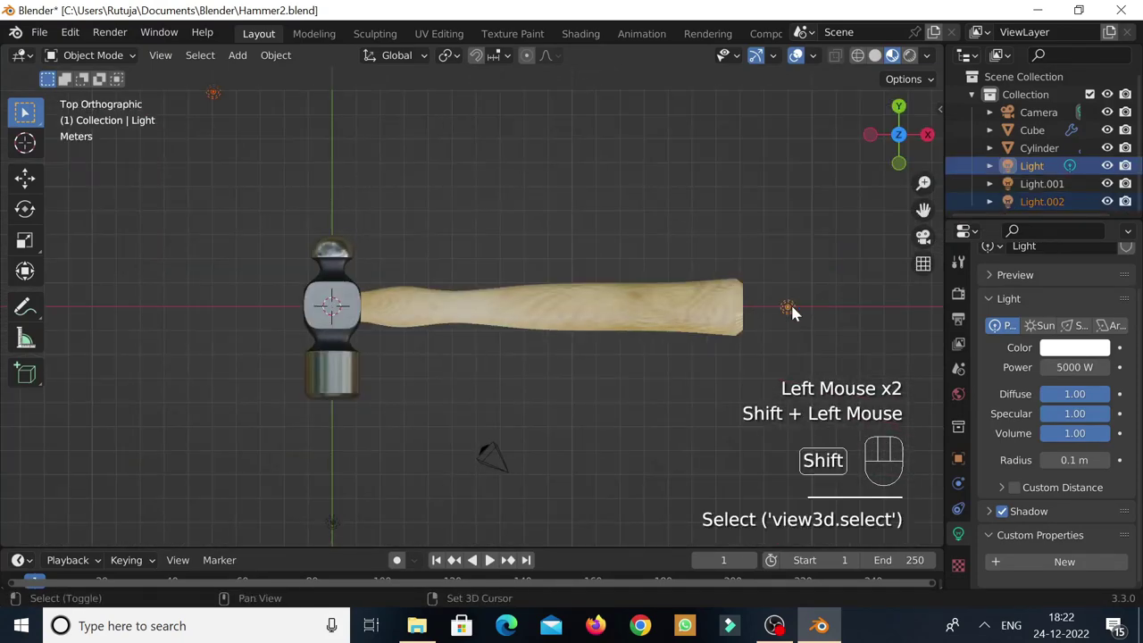
left_click(337, 527)
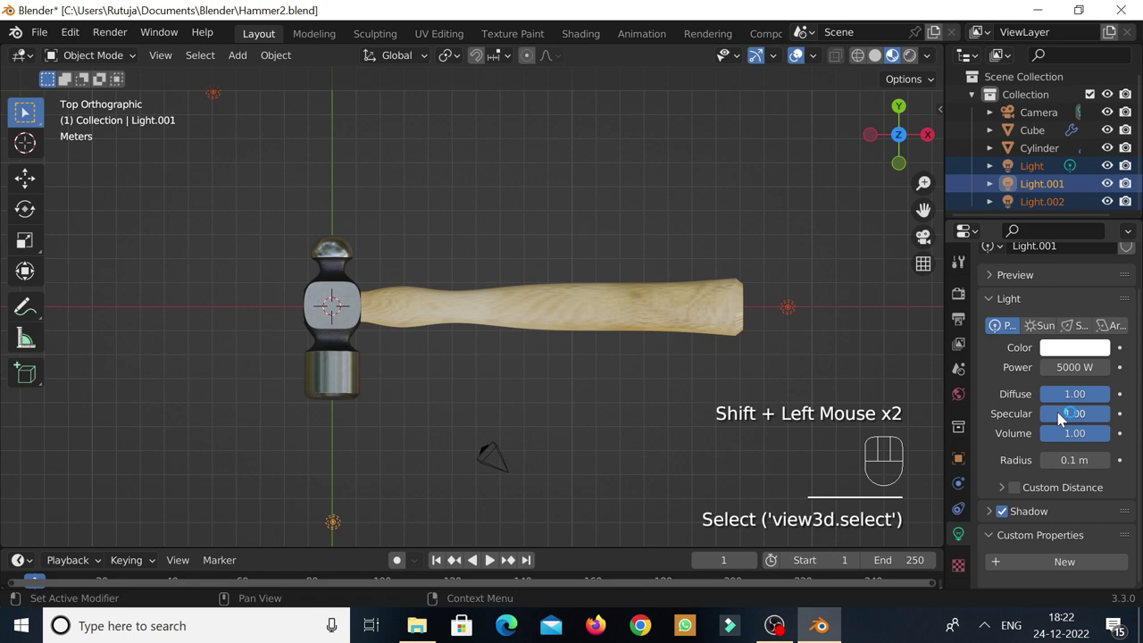
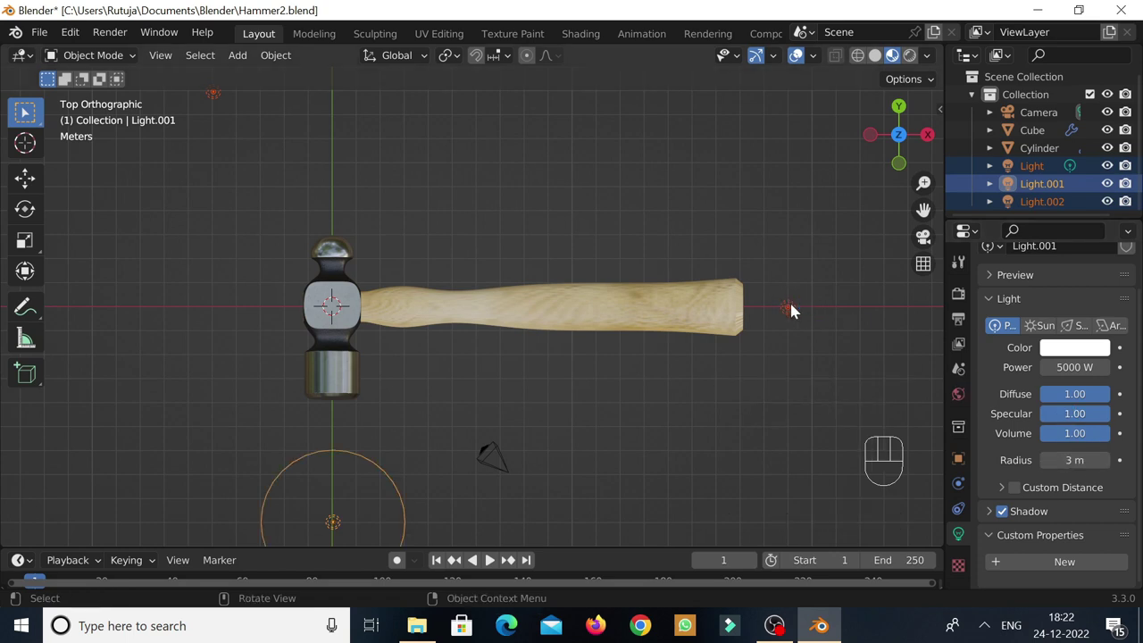
left_click(1063, 202)
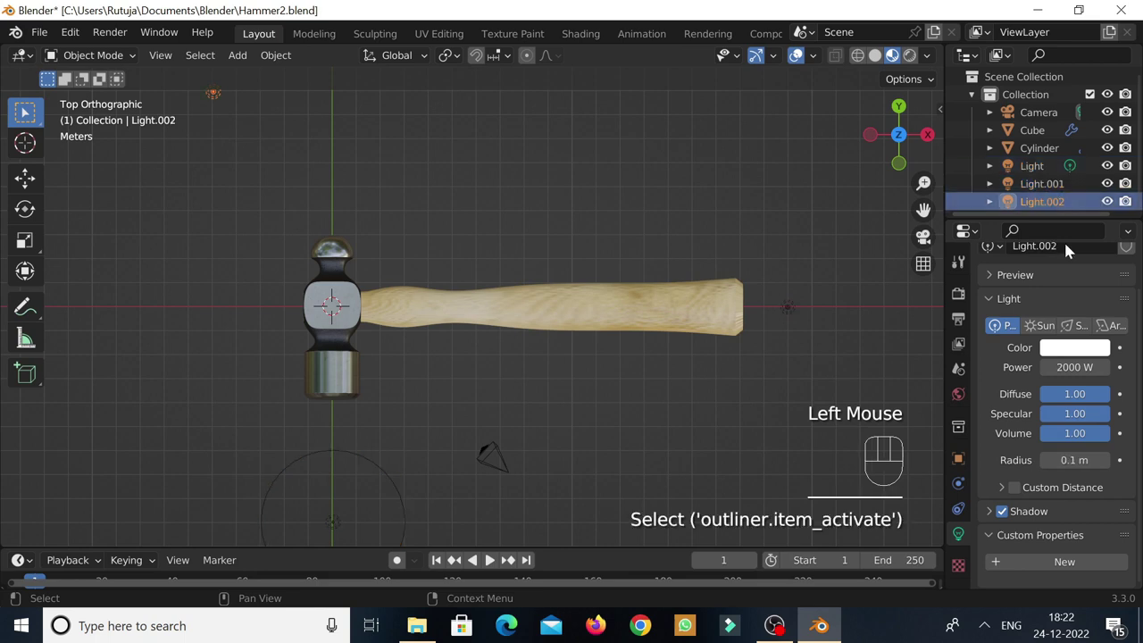
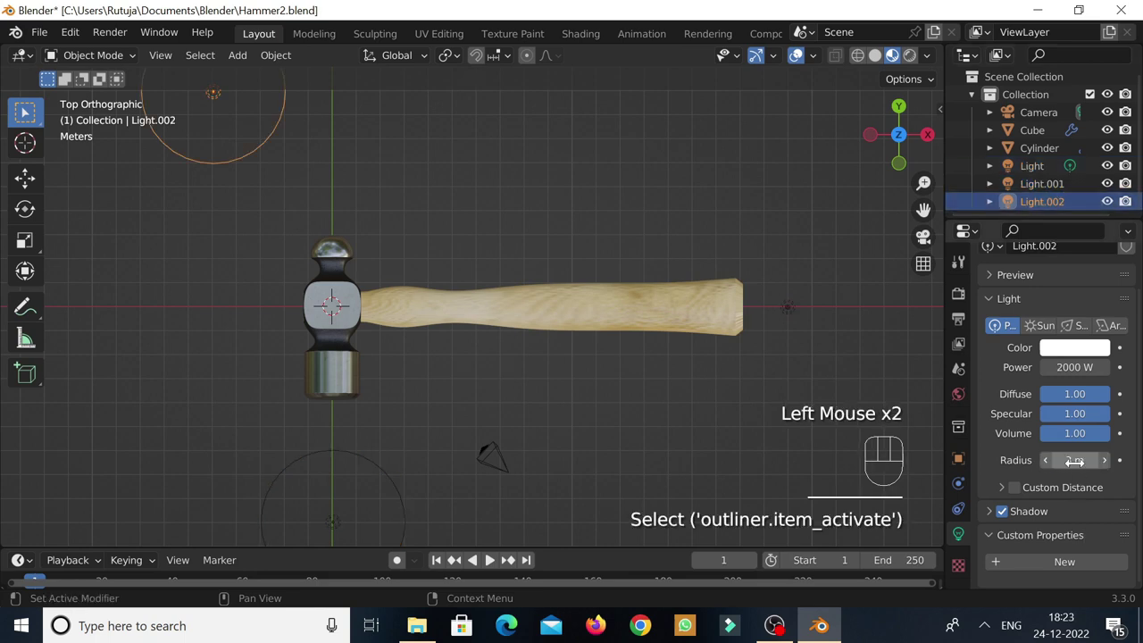
Reselect the light beyond the handle end and add the light below the head to the selection.
left_click(798, 314)
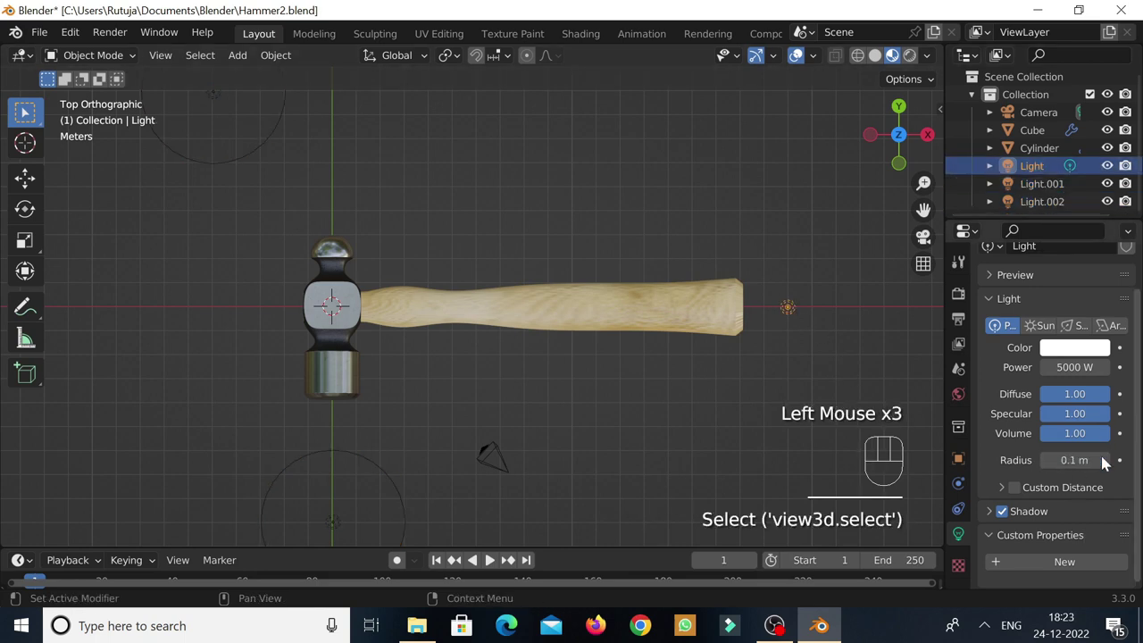
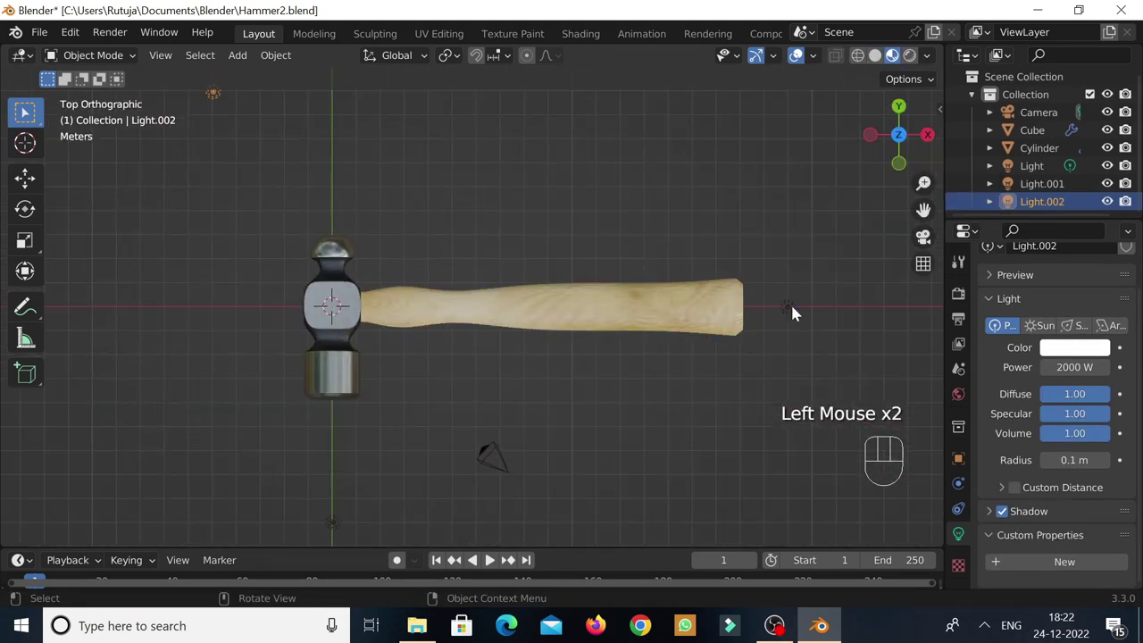
left_click(797, 312)
left_click(336, 527)
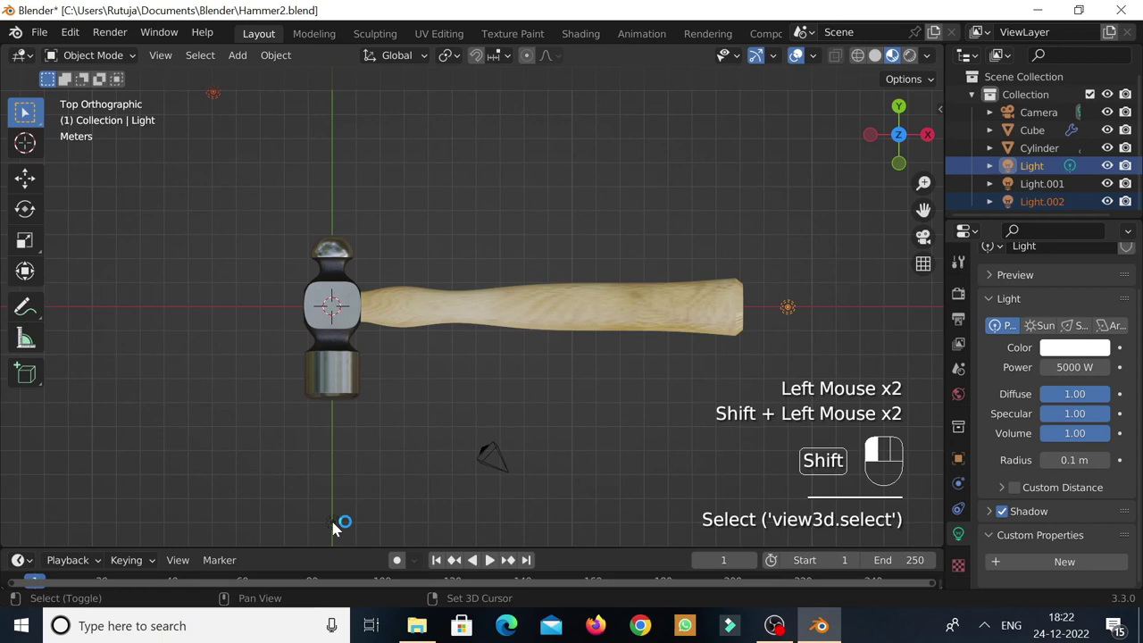
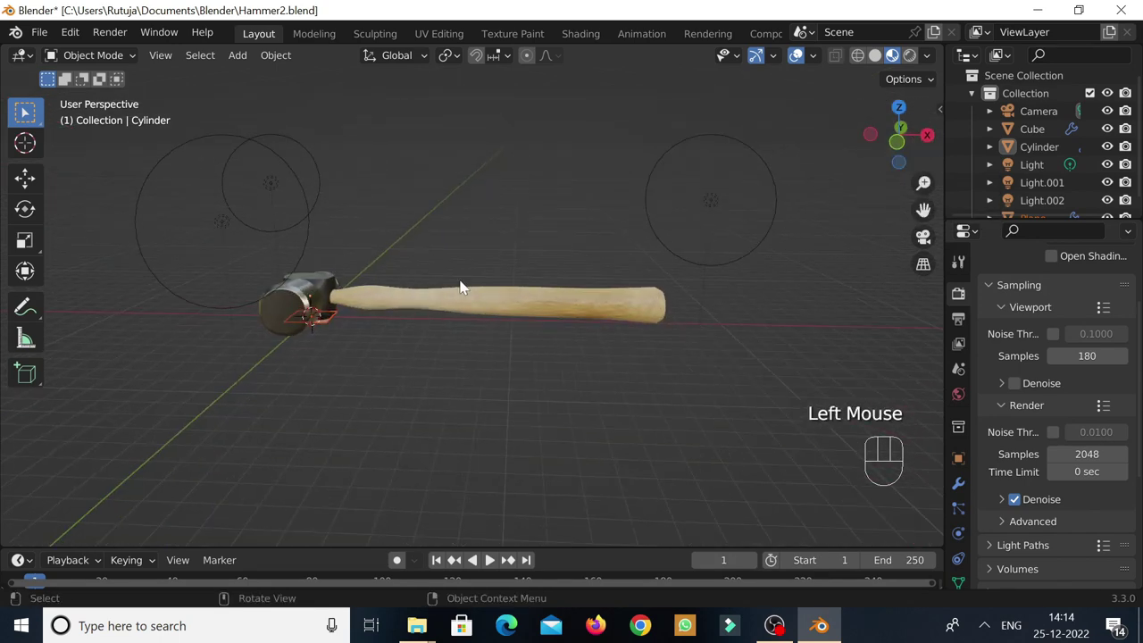
Scale the floor plane by 100 so the wooden surface spreads beneath the hammer, then bring up shading choices.
key("s")
key("1")
key("0")
key("0")
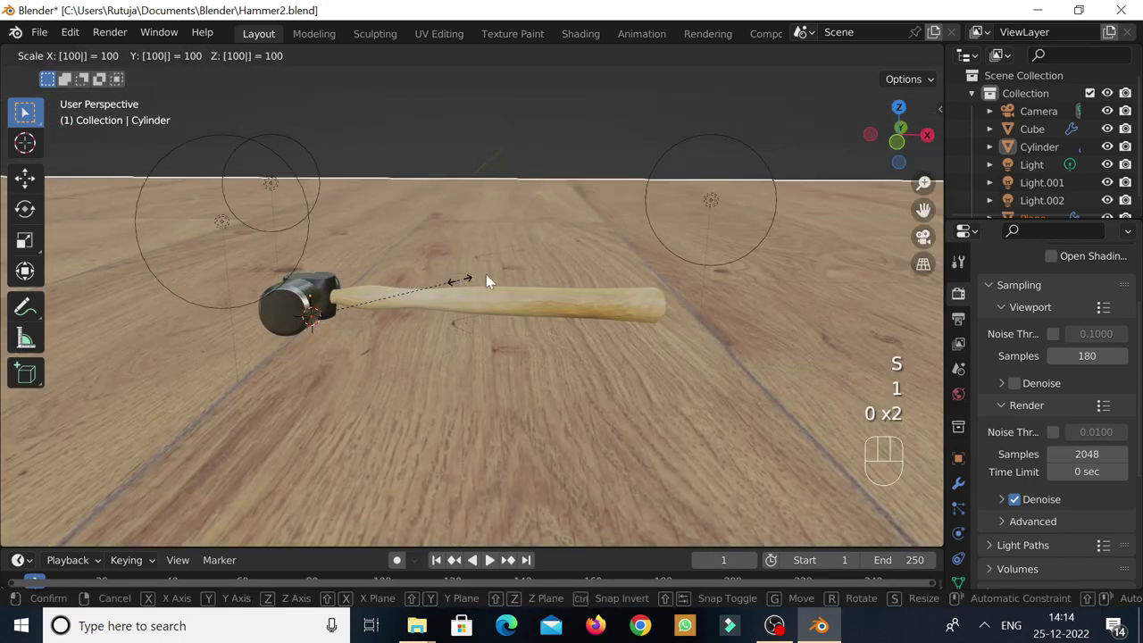
key("Return")
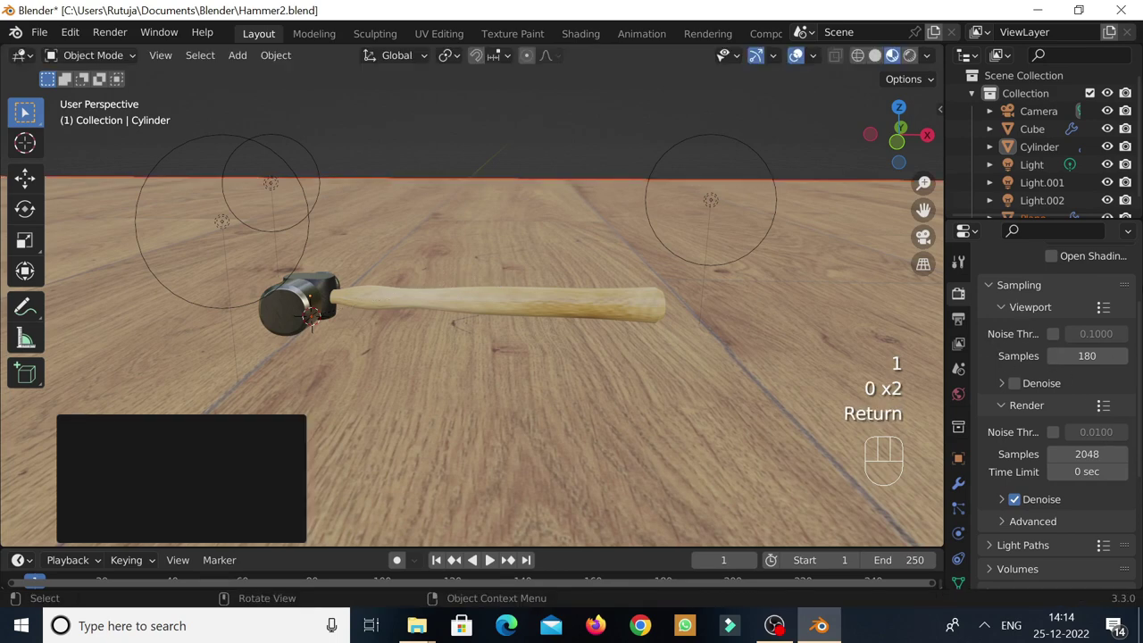
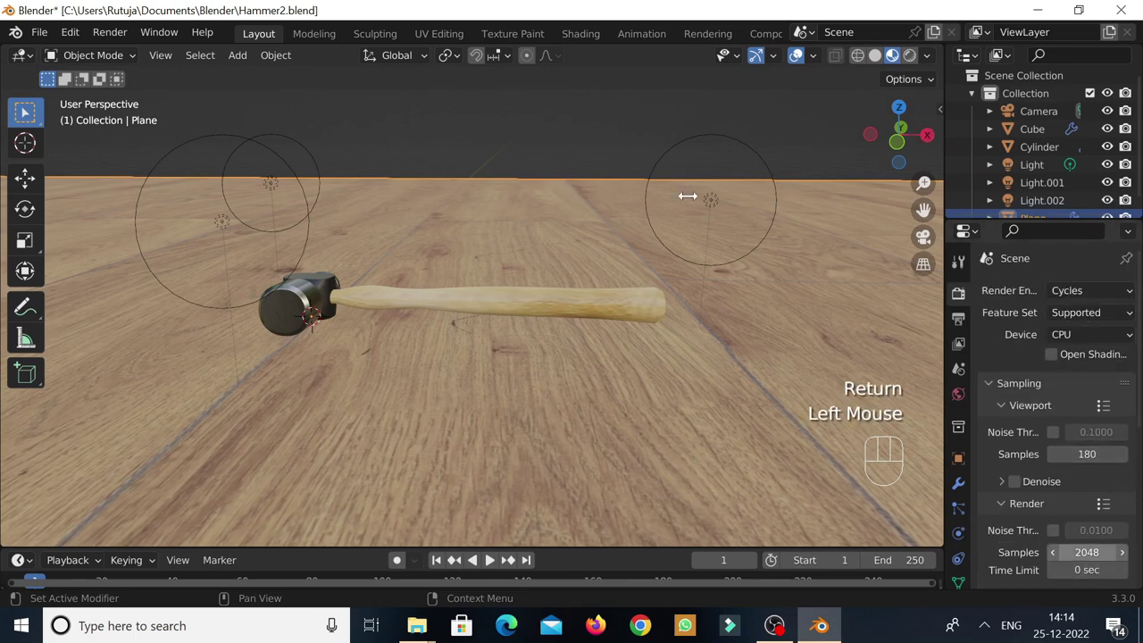
left_click_drag(909, 141, 818, 226)
key("z")
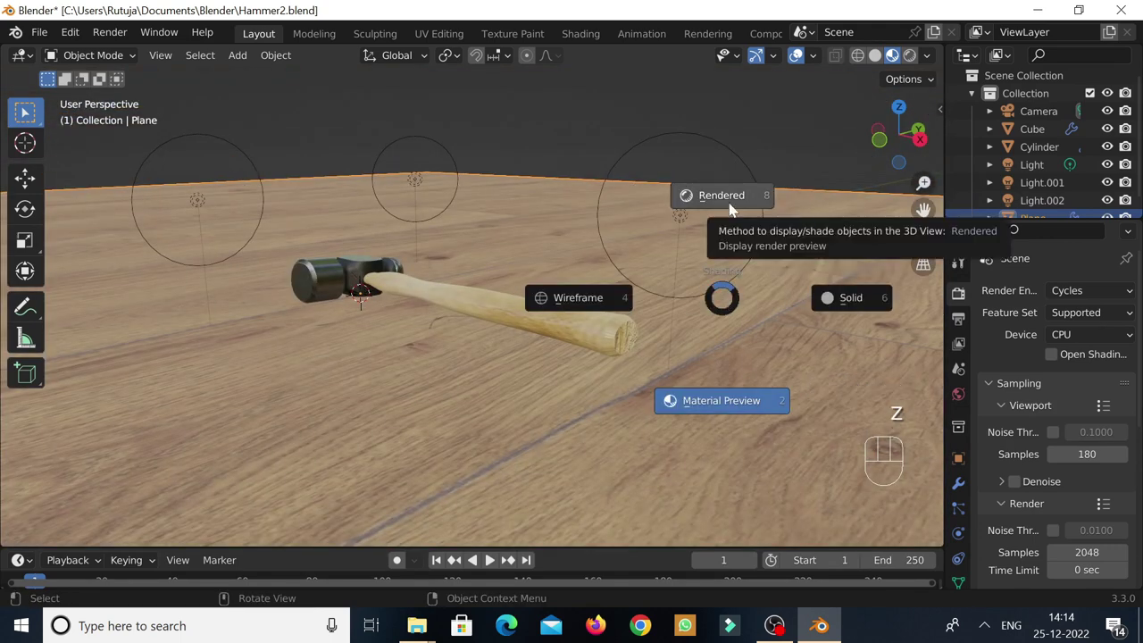
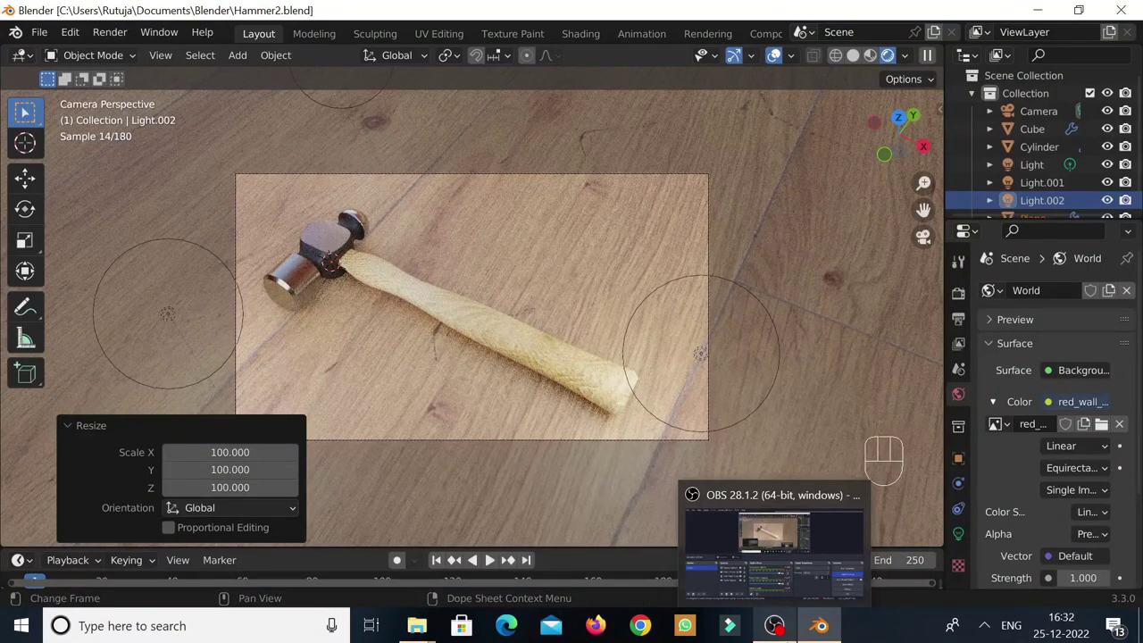
Start rendering the still image from the Render menu.
left_click(110, 56)
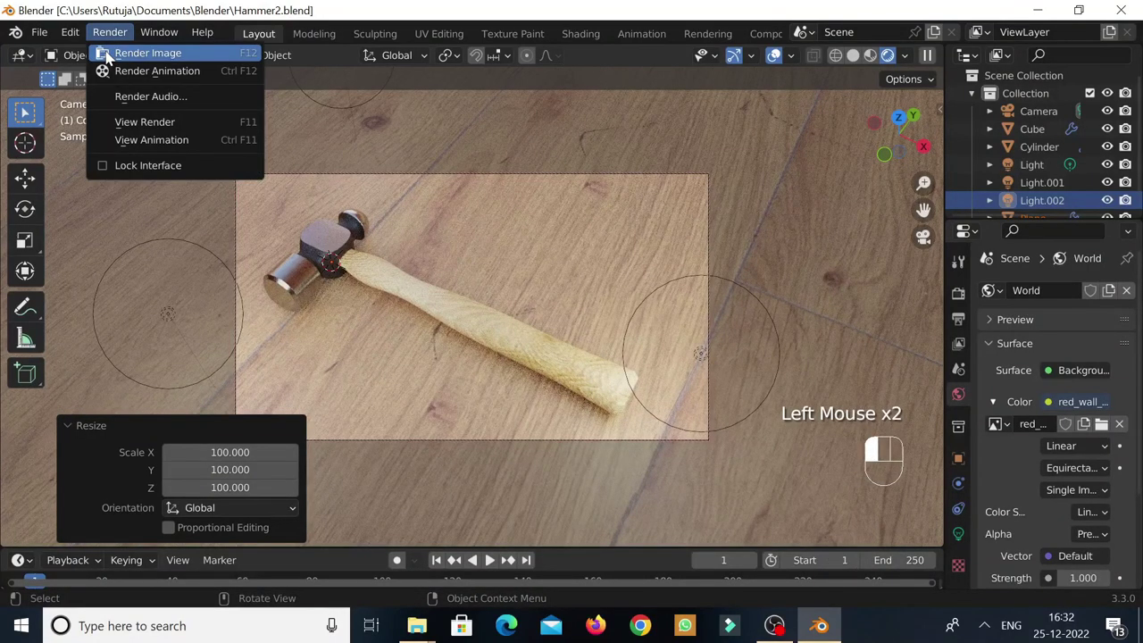